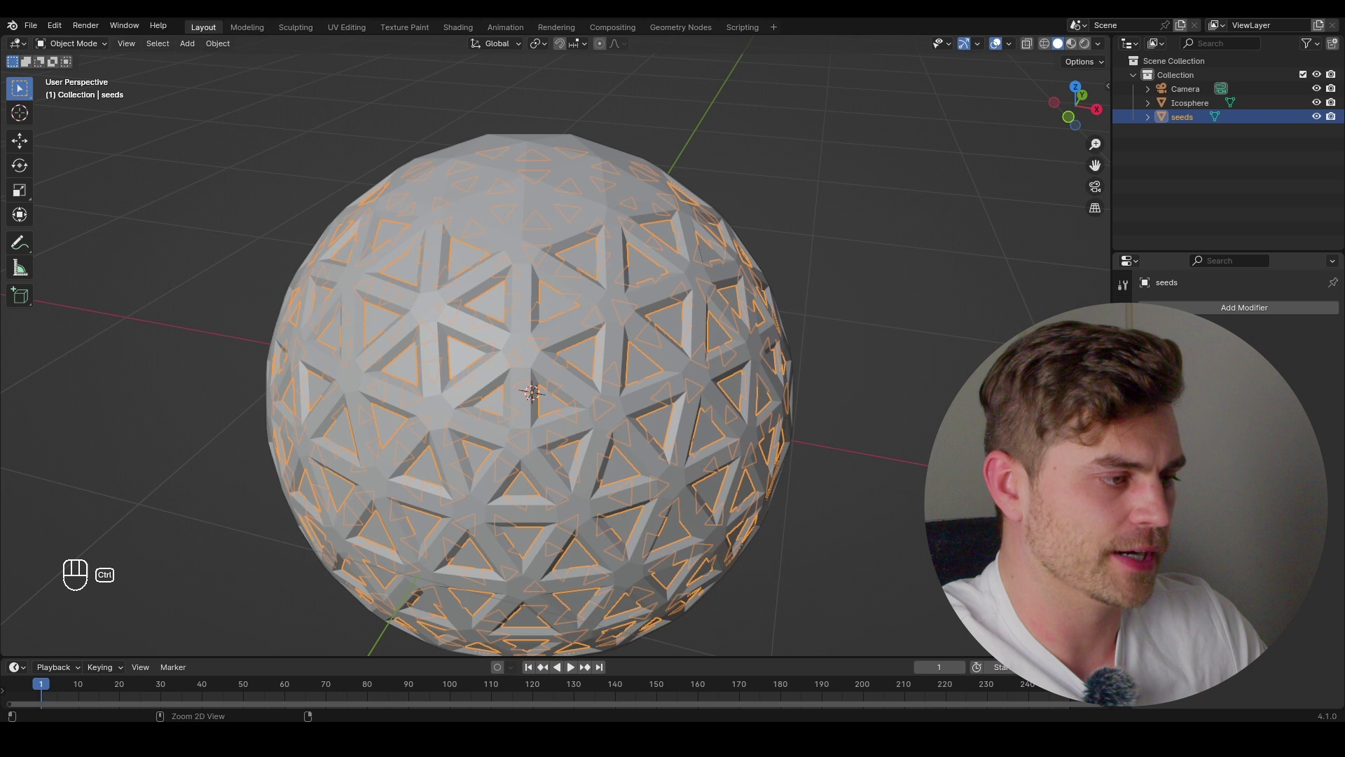
Add level-2 Subdivision Surface (Ctrl+2) to the seeds and the dimpled icosphere, then orbit to inspect
{"action": "key", "text": "ctrl+2"}
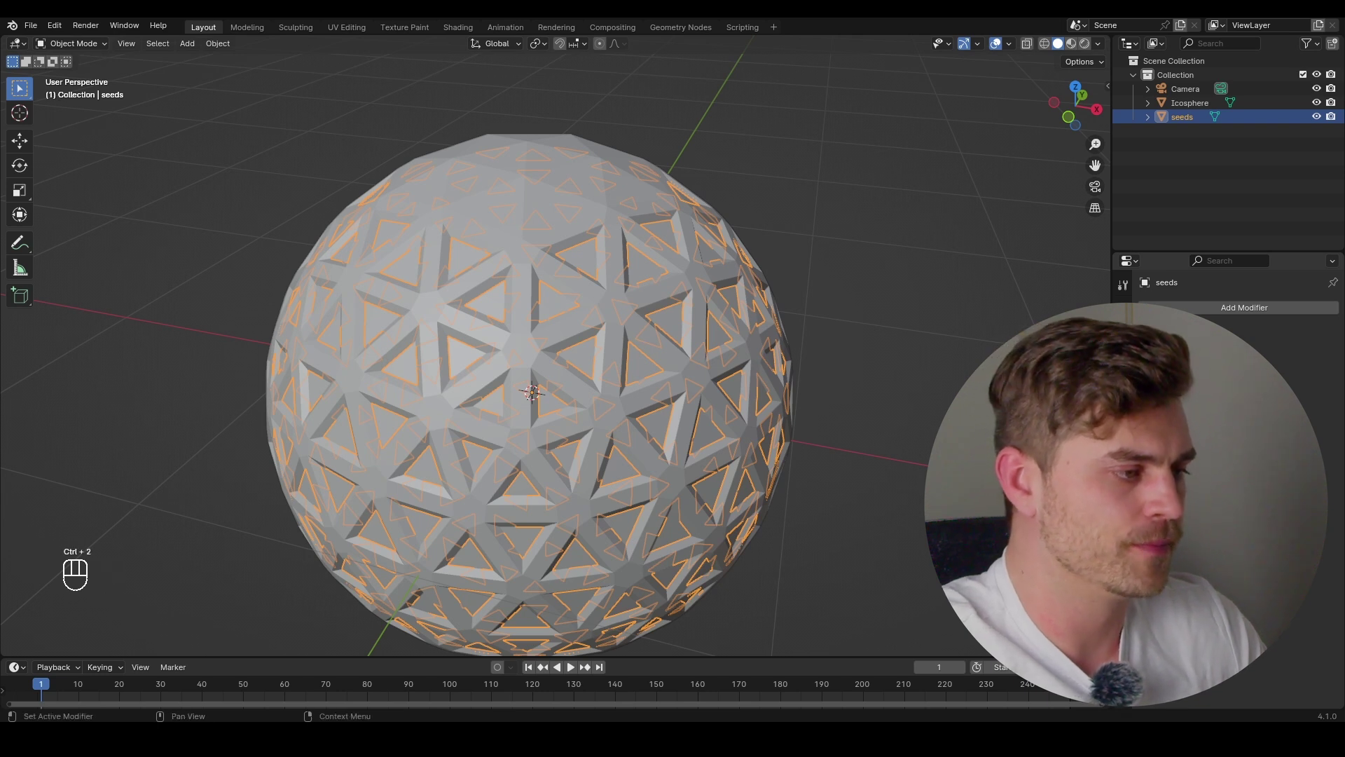
{"action": "key", "text": "ctrl+2"}
{"action": "left_click", "coordinate": [670, 316]}
{"action": "key", "text": "ctrl+2"}
{"action": "left_click_drag", "start_coordinate": [672, 303], "coordinate": [669, 312]}
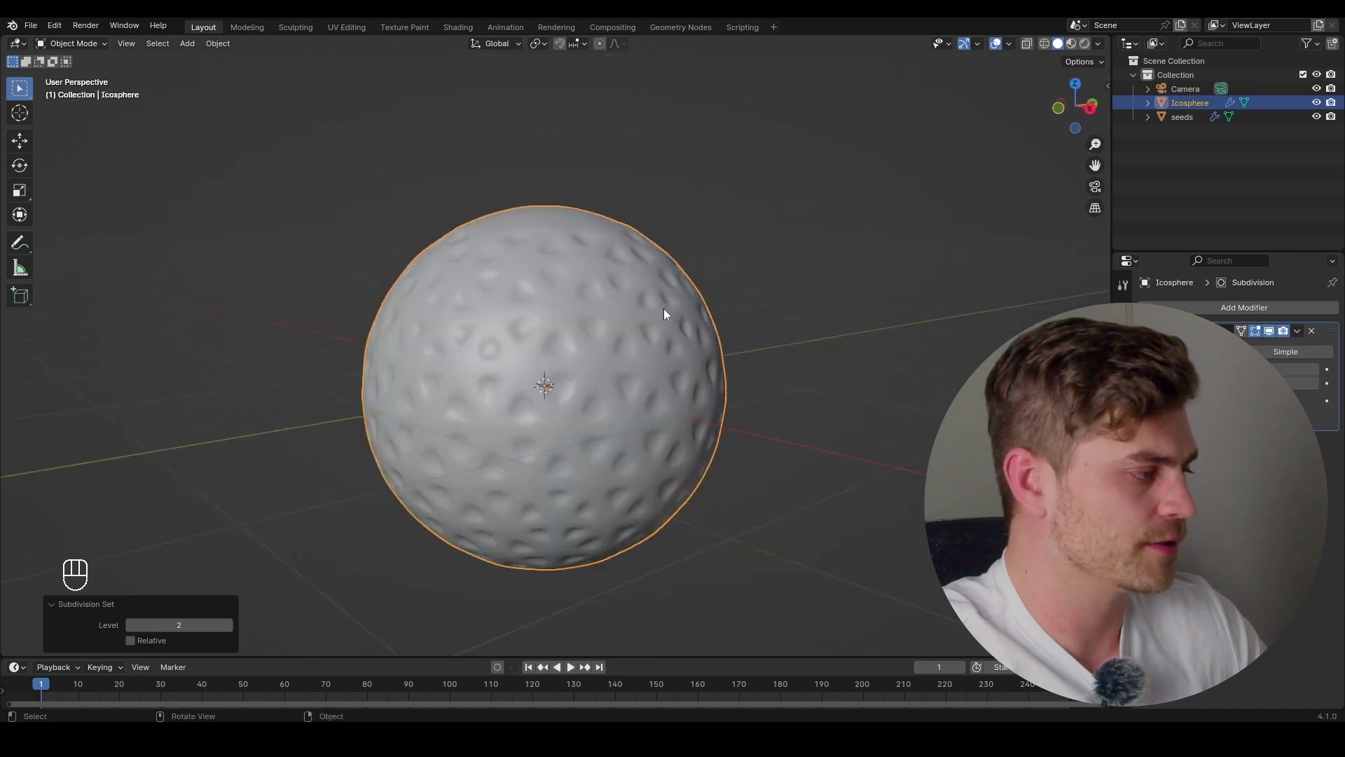
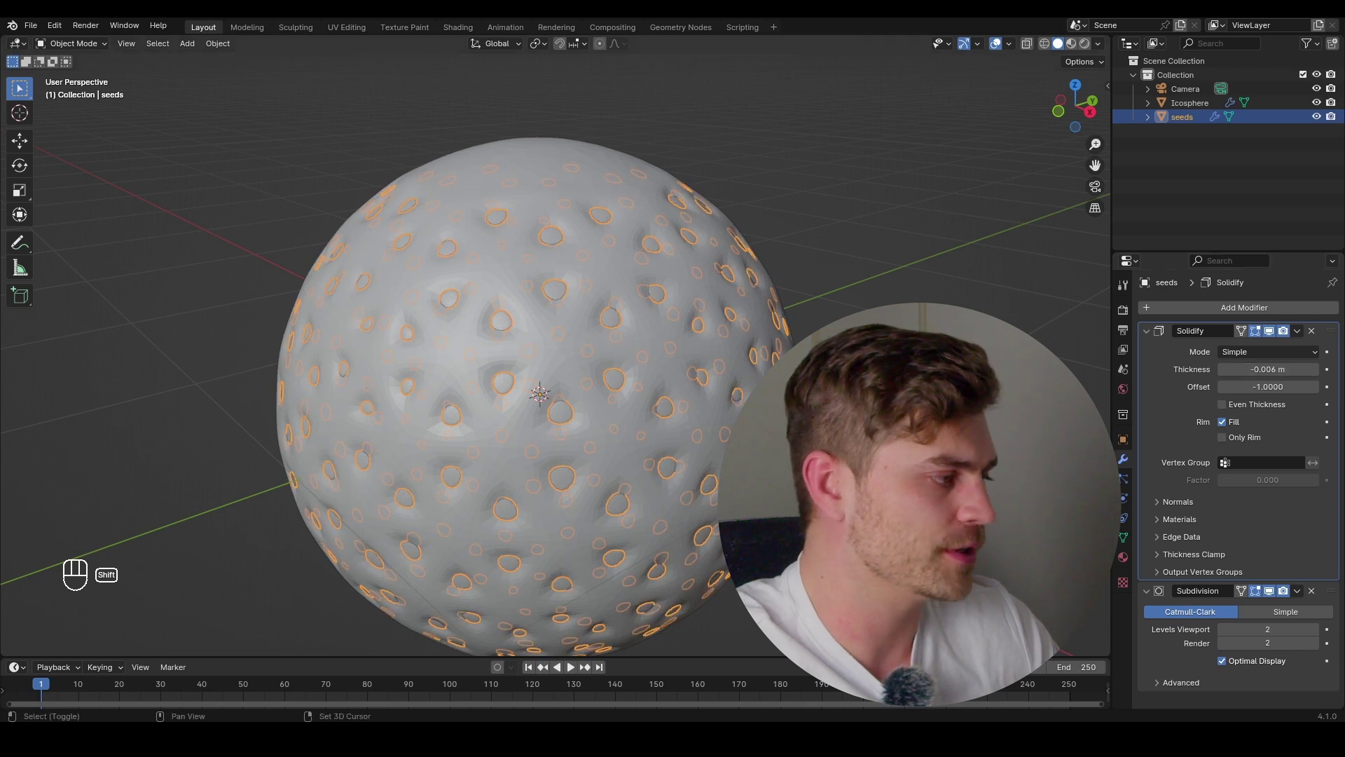
{"action": "middle_click", "coordinate": [685, 306]}
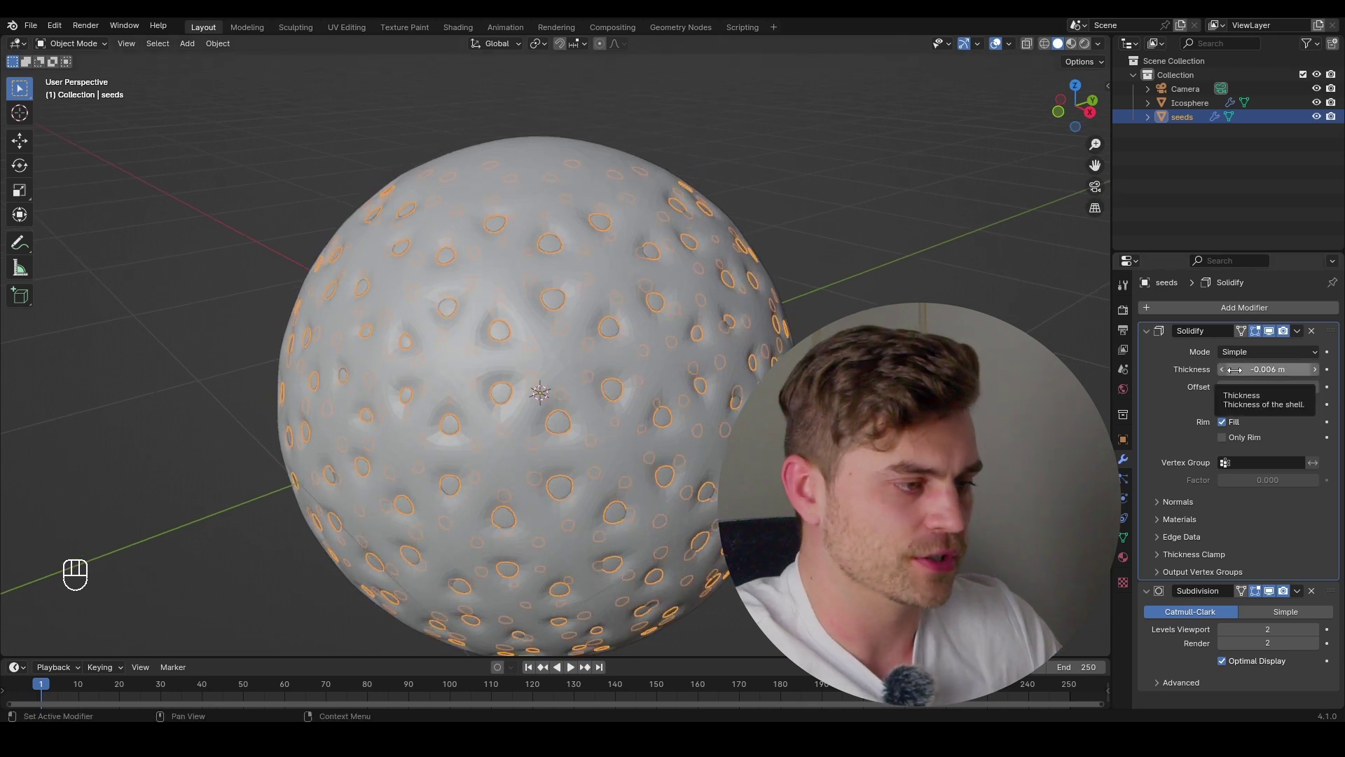
{"action": "middle_click", "coordinate": [712, 337]}
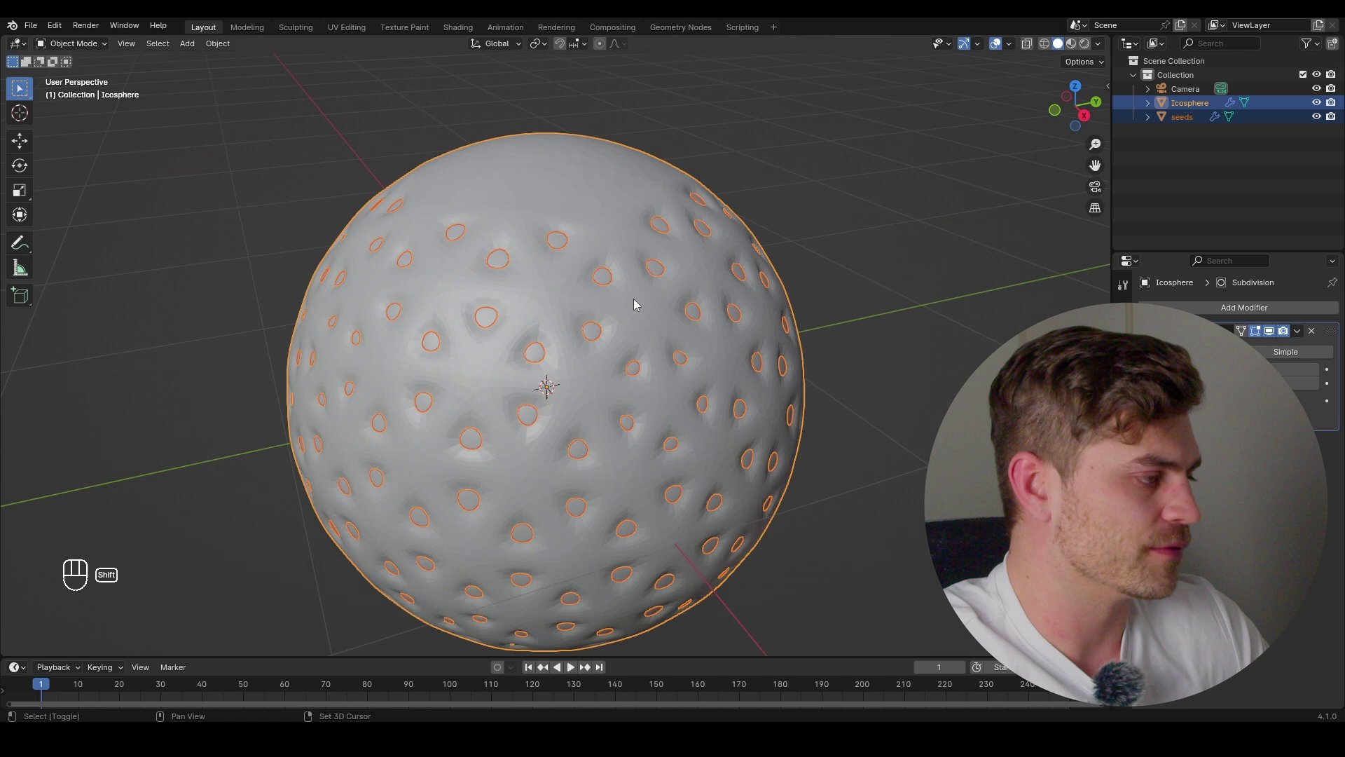
From front view, enter Edit Mode on the icosphere and select its top with proportional editing on
{"action": "middle_click", "coordinate": [644, 378]}
{"action": "key", "text": "KP_1"}
{"action": "key", "text": "Tab"}
{"action": "left_click_drag", "start_coordinate": [664, 345], "coordinate": [664, 325]}
{"action": "key", "text": "3"}
{"action": "left_click", "coordinate": [607, 46]}
{"action": "key", "text": "KP_1"}
Pull the top with soft falloff into a strawberry taper and return to Object Mode to inspect
{"action": "key", "text": "g"}
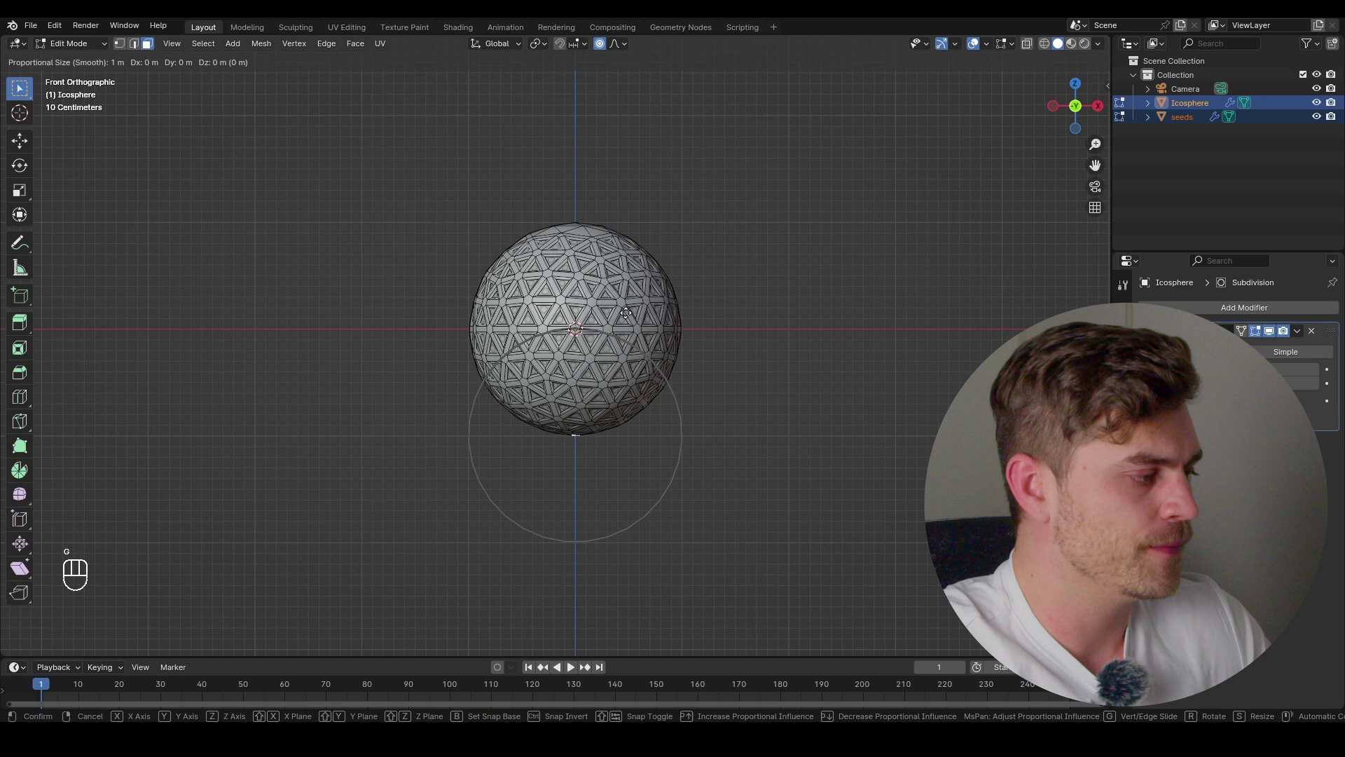
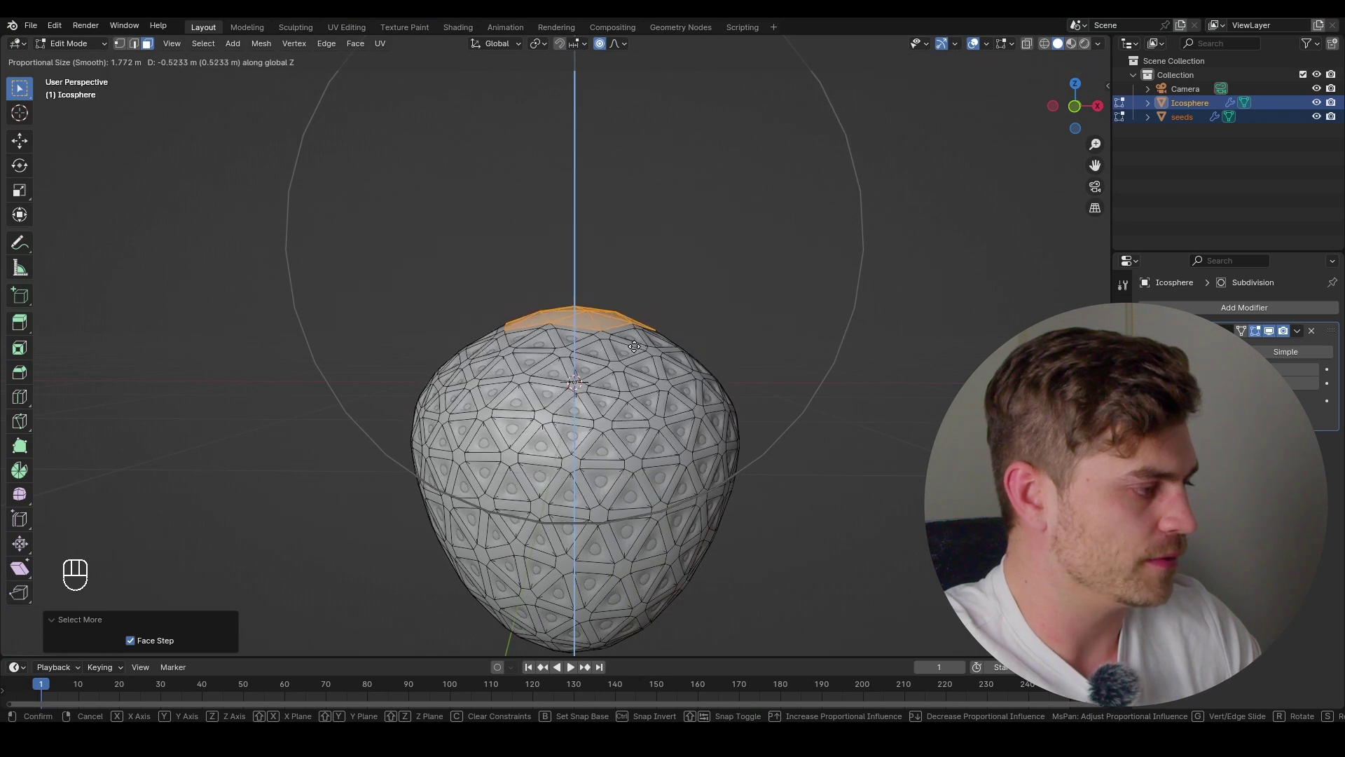
{"action": "middle_click", "coordinate": [637, 342]}
{"action": "left_click_drag", "start_coordinate": [724, 368], "coordinate": [803, 436]}
{"action": "key", "text": "Tab"}
{"action": "left_click_drag", "start_coordinate": [799, 436], "coordinate": [742, 397]}
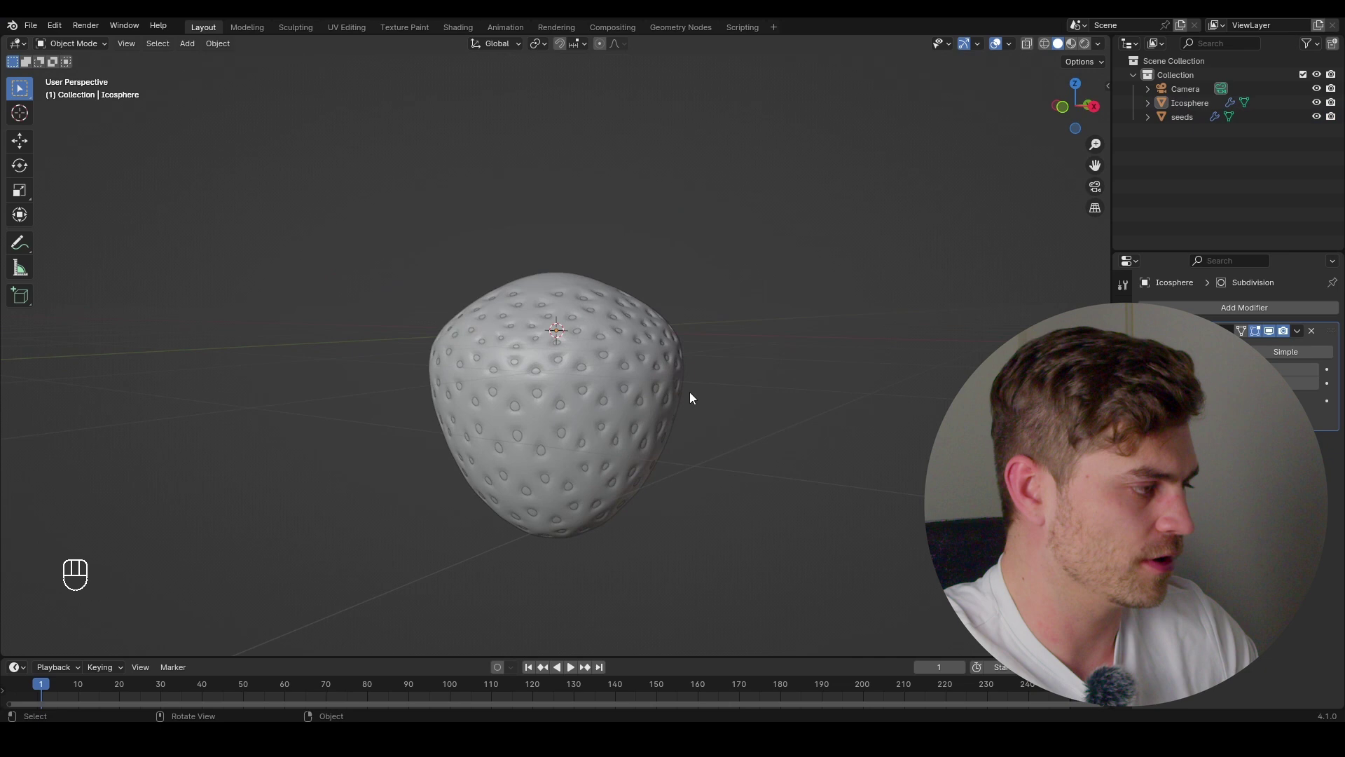
Reselect the icosphere and its top faces and re-enter Edit Mode
{"action": "middle_click", "coordinate": [713, 414]}
{"action": "left_click_drag", "start_coordinate": [657, 371], "coordinate": [675, 442]}
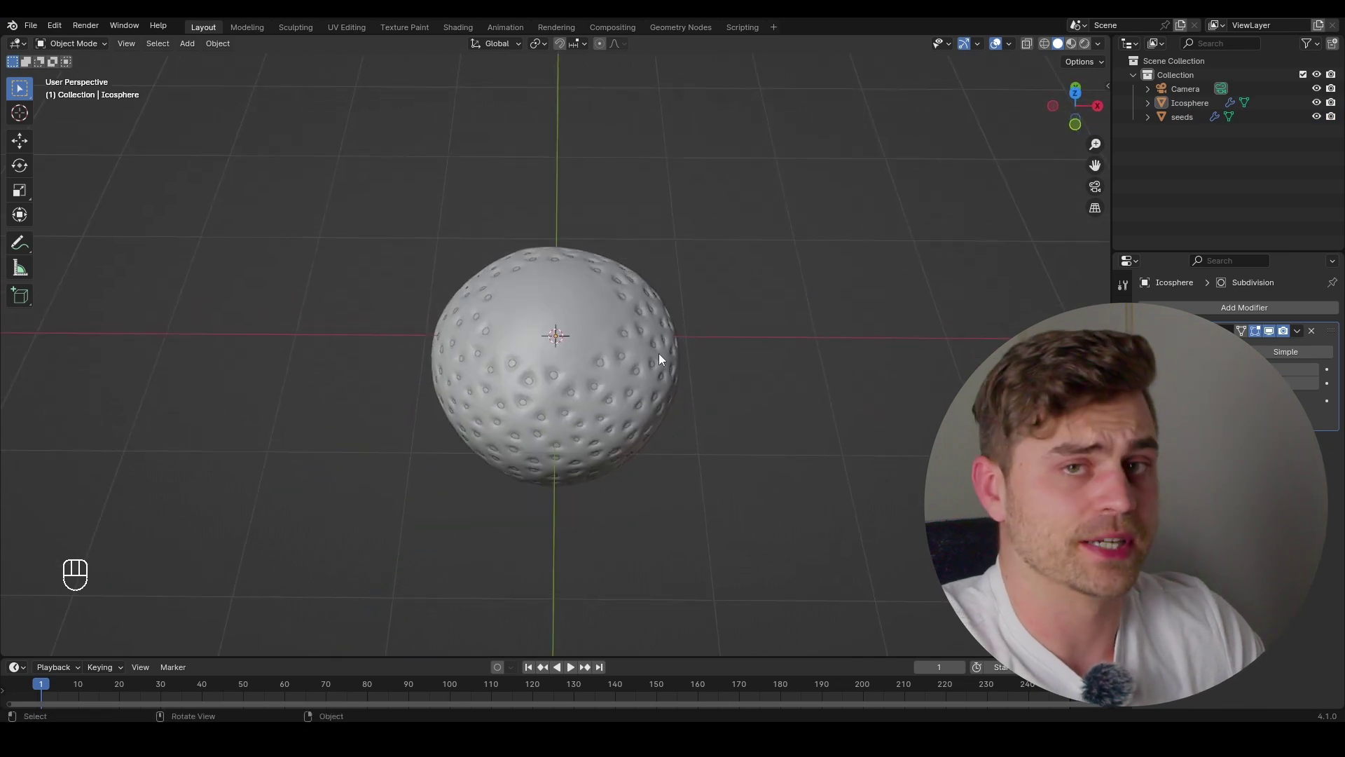
{"action": "left_click", "coordinate": [1186, 119]}
{"action": "left_click", "coordinate": [1192, 108]}
{"action": "key", "text": "Tab"}
Lower and flatten the top faces along Z with proportional editing, giving a broader crown
{"action": "key", "text": "g"}
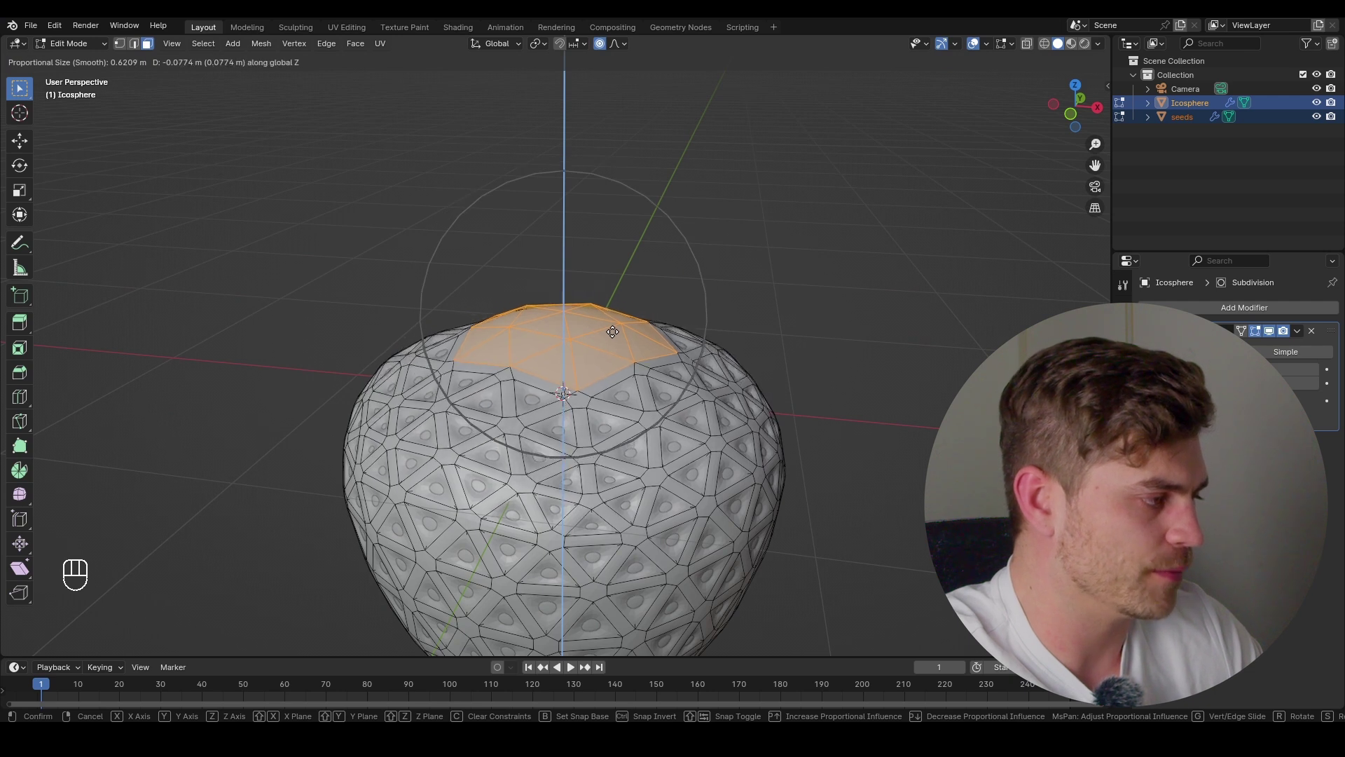
{"action": "key", "text": "s"}
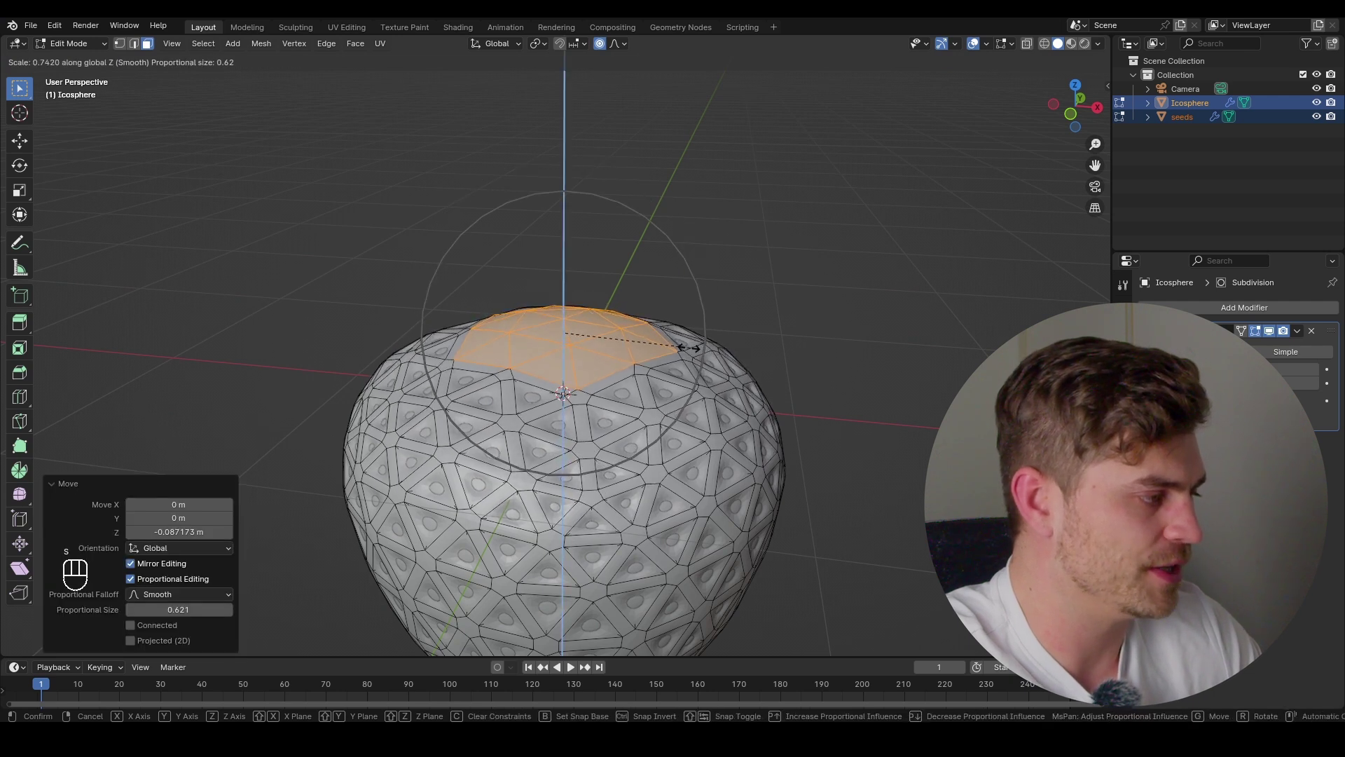
{"action": "left_click_drag", "start_coordinate": [642, 328], "coordinate": [642, 352]}
{"action": "key", "text": "Tab"}
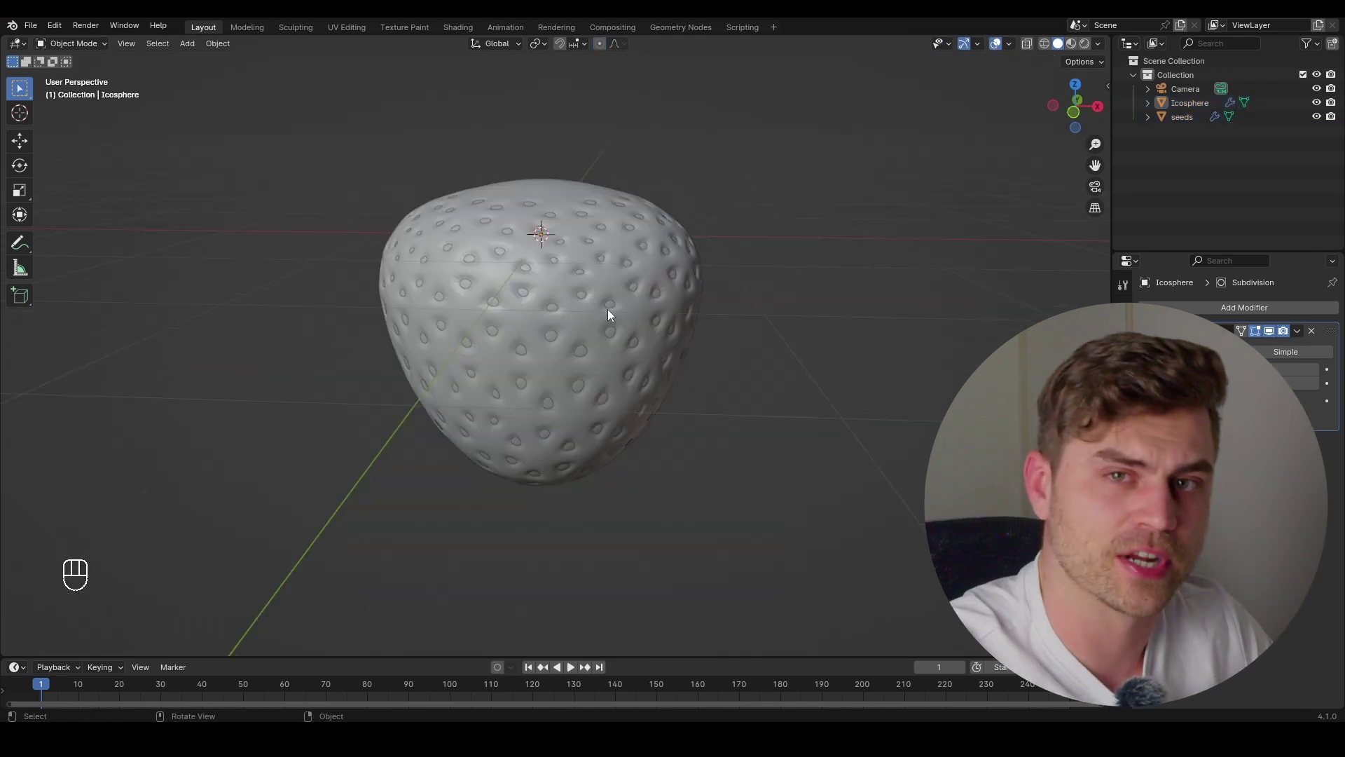
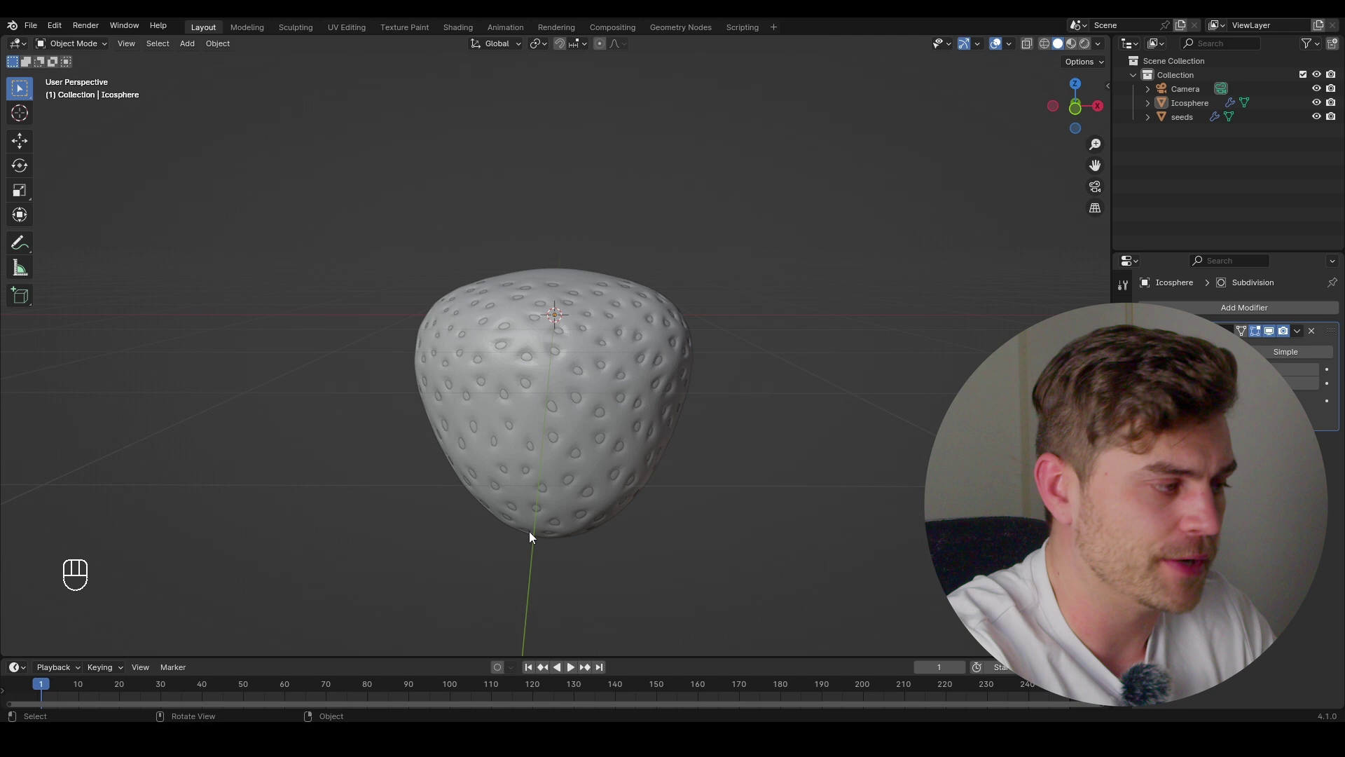
Enter Edit Mode on the strawberry and start a soft-falloff nudge of a spot on its surface
{"action": "left_click", "coordinate": [400, 488]}
{"action": "key", "text": "Tab"}
{"action": "middle_click", "coordinate": [666, 388]}
{"action": "key", "text": "g"}
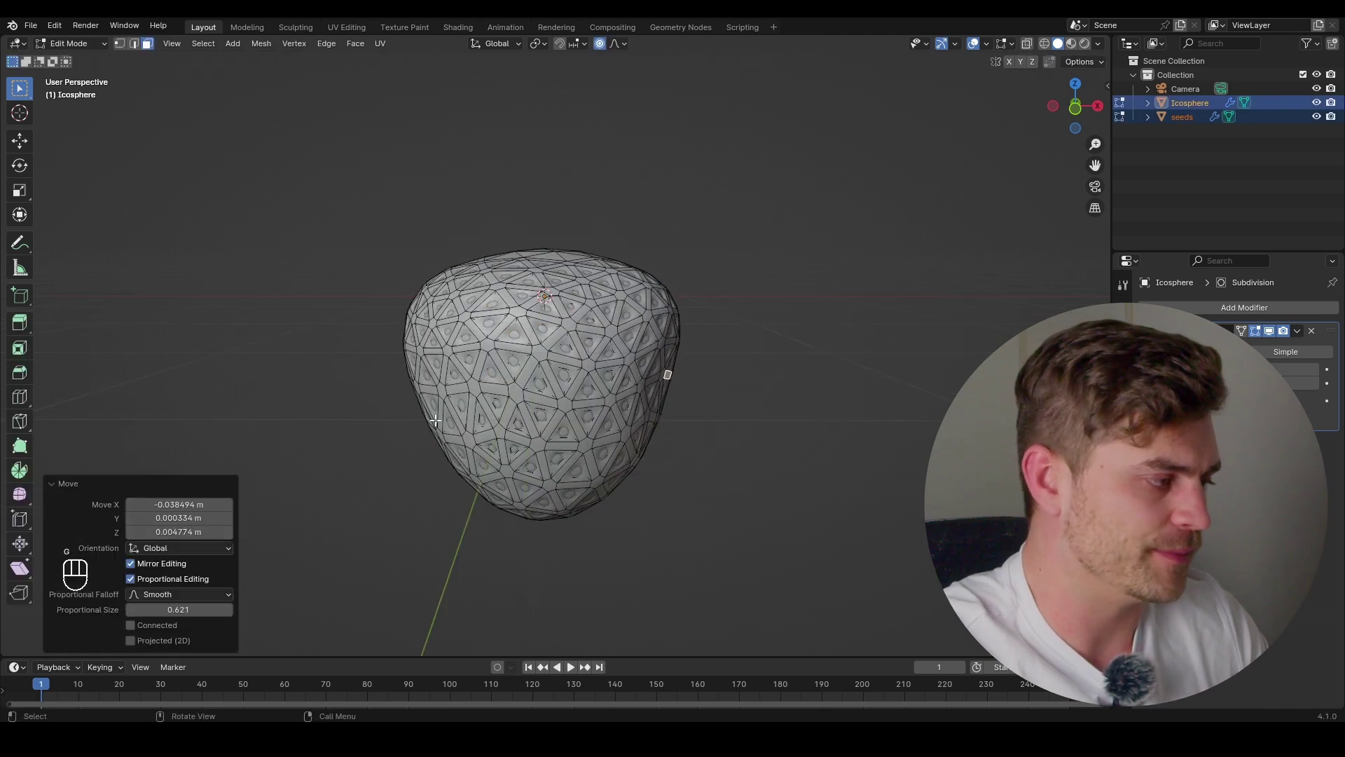
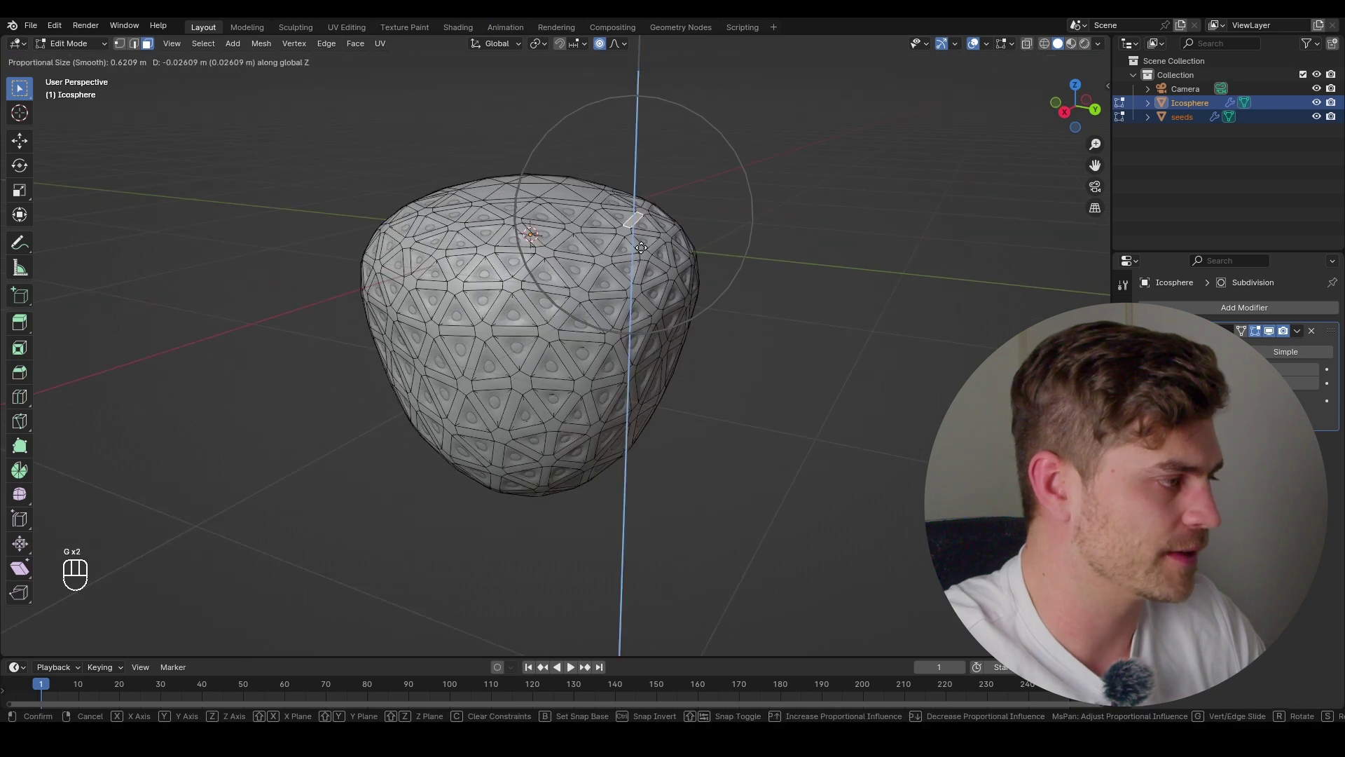
Nudge side vertices with proportional editing to make the strawberry's outline lumpier and uneven
{"action": "middle_click", "coordinate": [681, 477]}
{"action": "left_click", "coordinate": [686, 495]}
{"action": "middle_click", "coordinate": [701, 475]}
{"action": "key", "text": "g"}
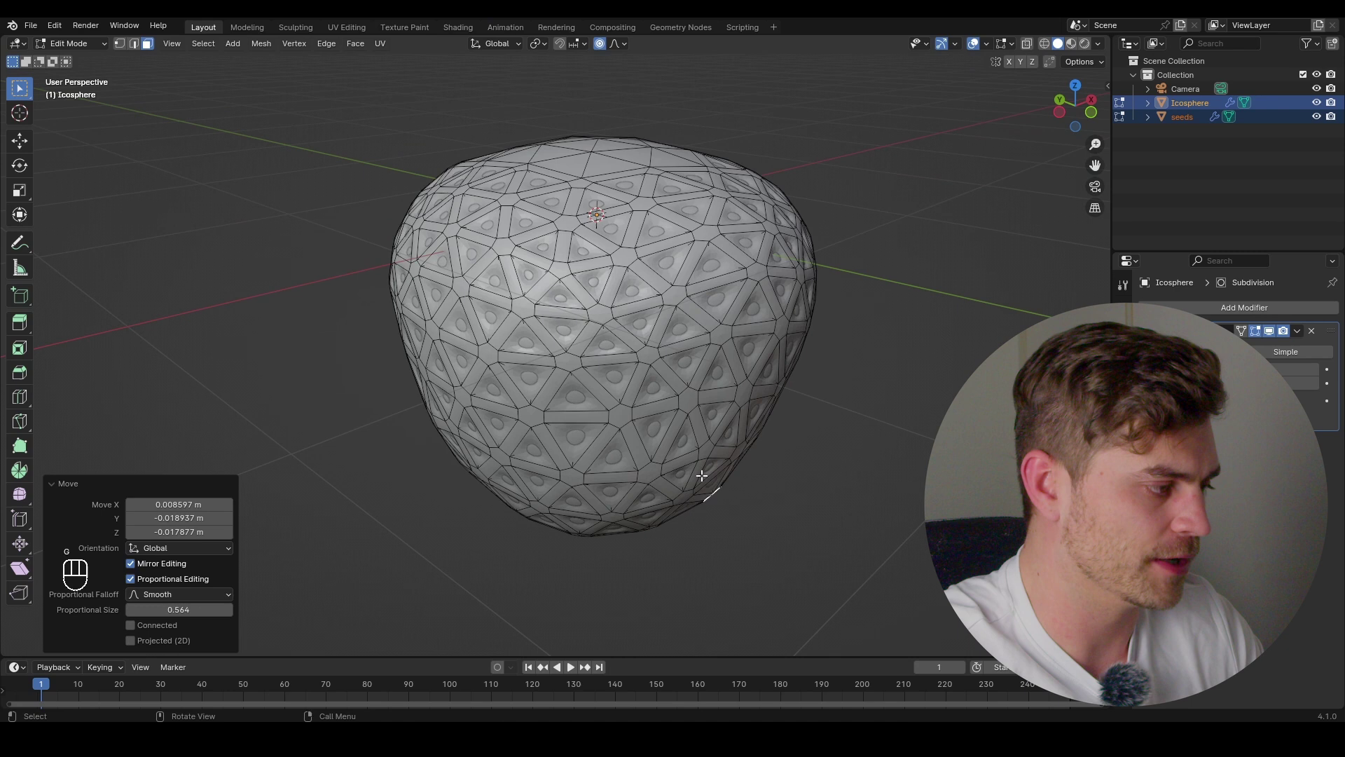